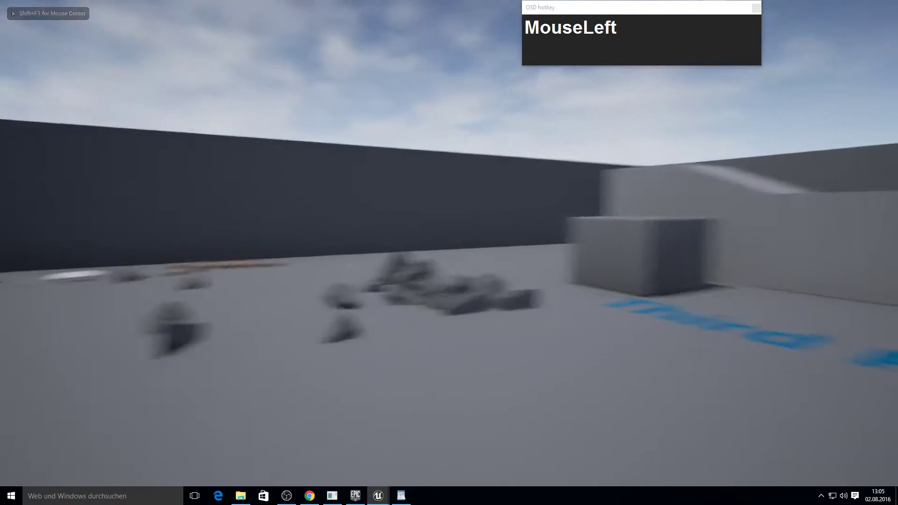
Step: Leave the running game view to reach the browser with the FREE RELEASE video page
key(F10)
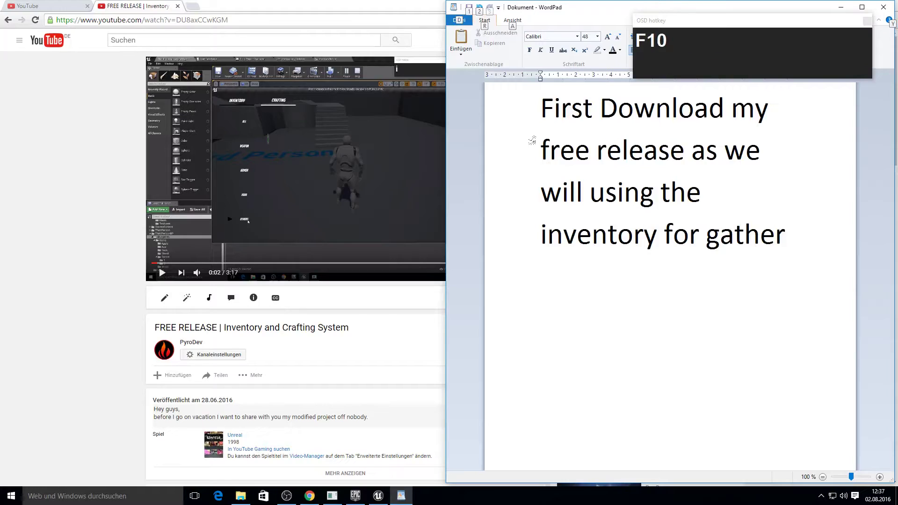
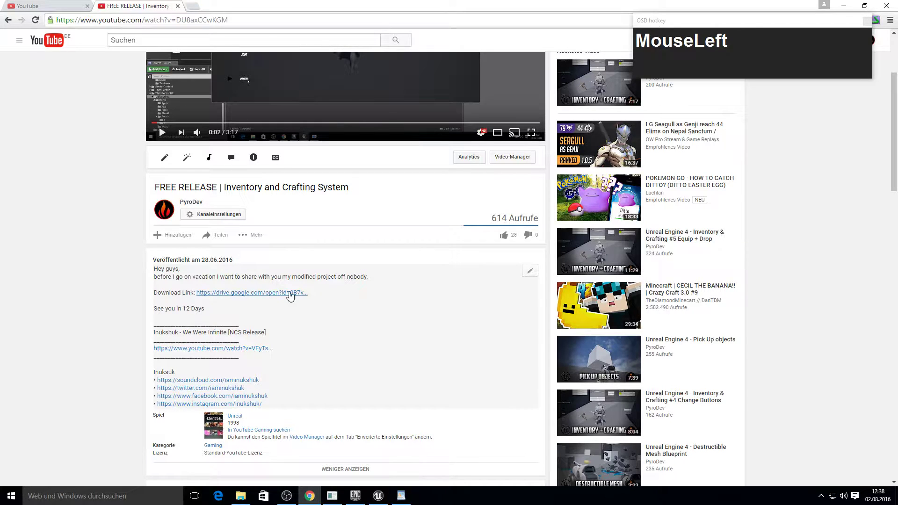
Step: Extract the downloaded inventory RAR into Downloads and create a new GatheringSystem folder
key(F10)
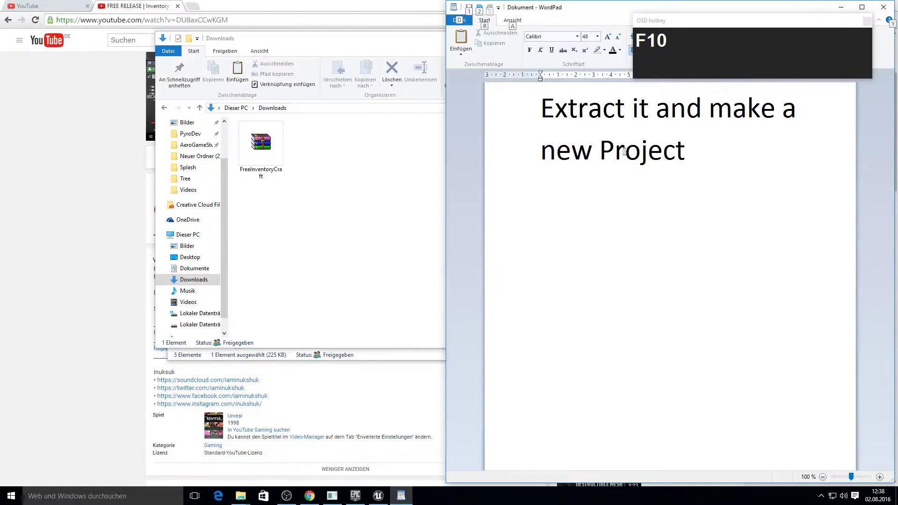
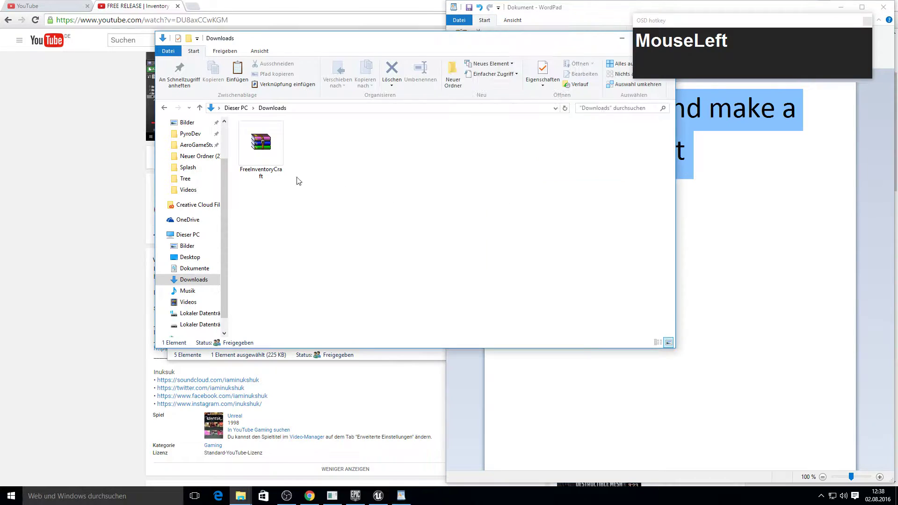
right_click(285, 154)
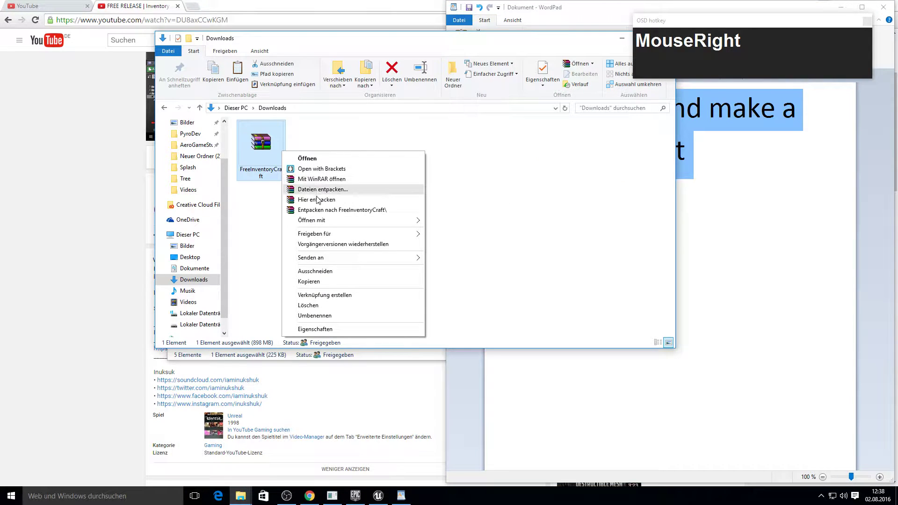
click(320, 201)
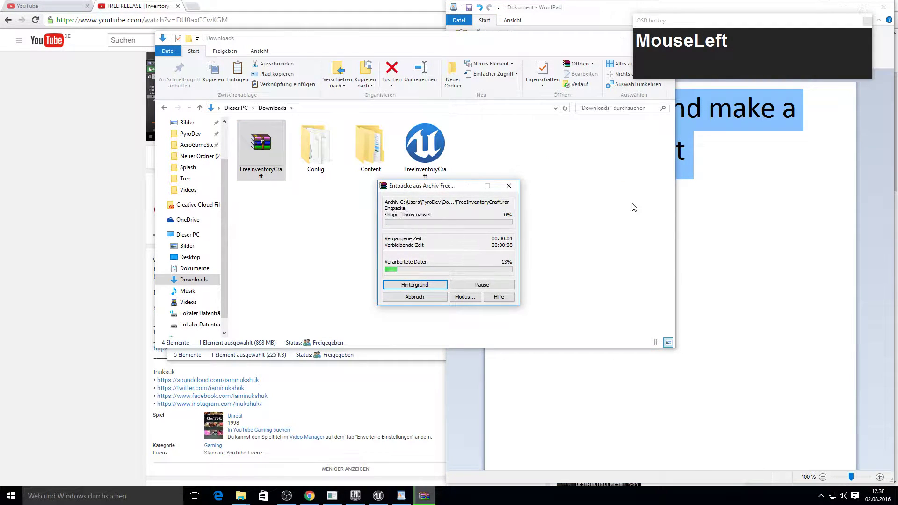
key(F10)
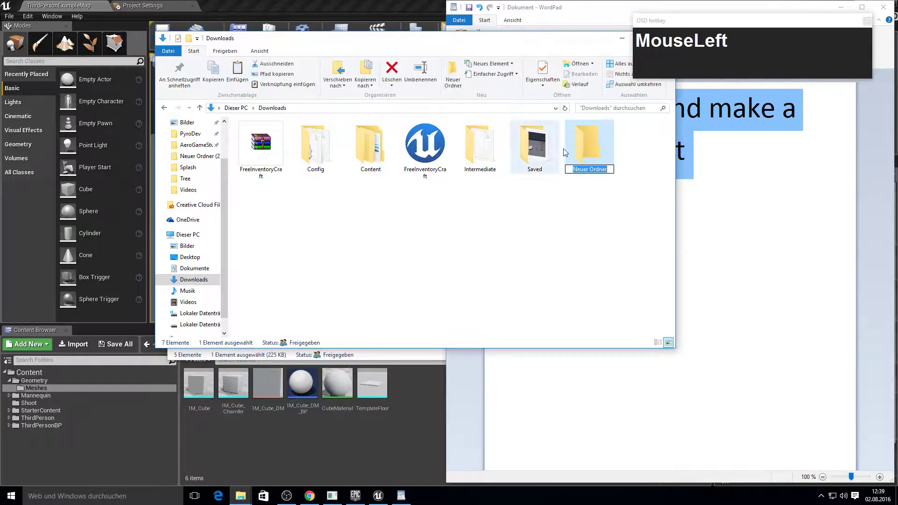
text(Gath)
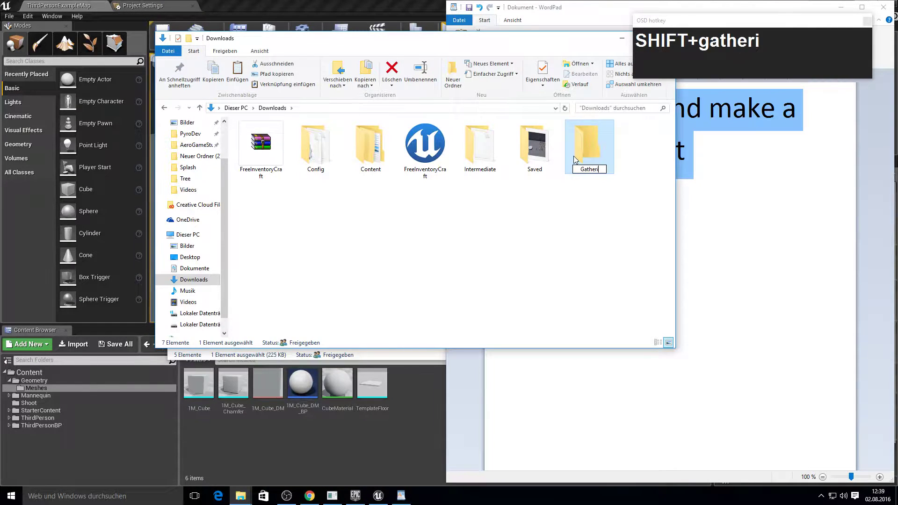
text(System)
key(Return)
Step: Move the extracted project files into GatheringSystem and start renaming the .uproject to Gath..
click(546, 172)
click(324, 149)
click(325, 158)
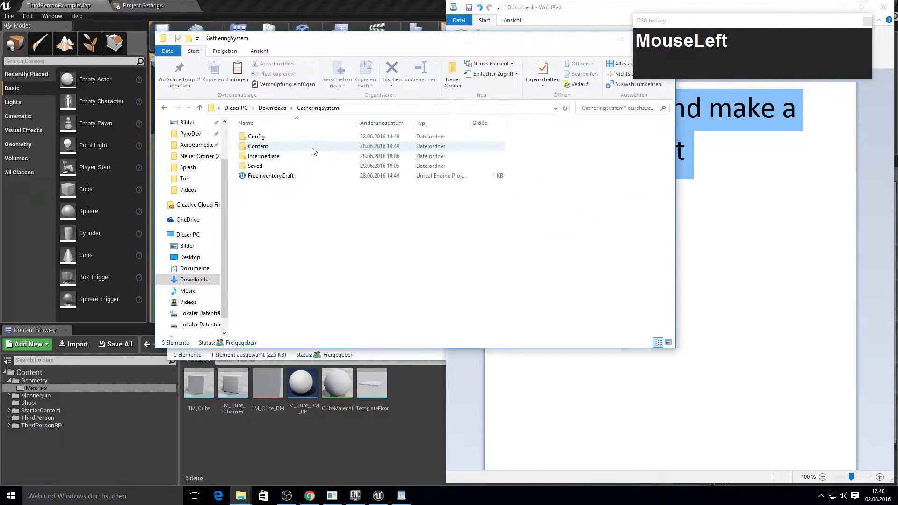
key(F2)
text(Gath)
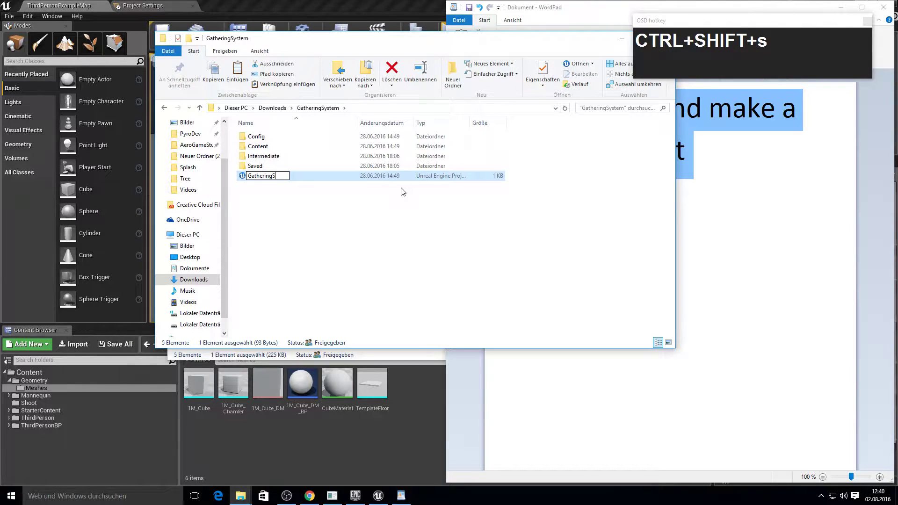
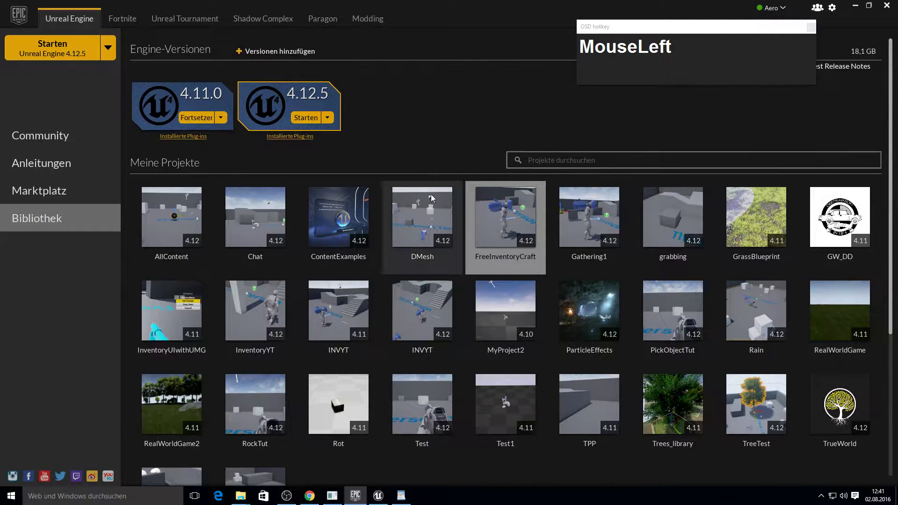
Step: In the Library's My Projects, show the DMesh project in its folder via 'In Ordner anzeigen'
click(648, 230)
scroll(down, 3)
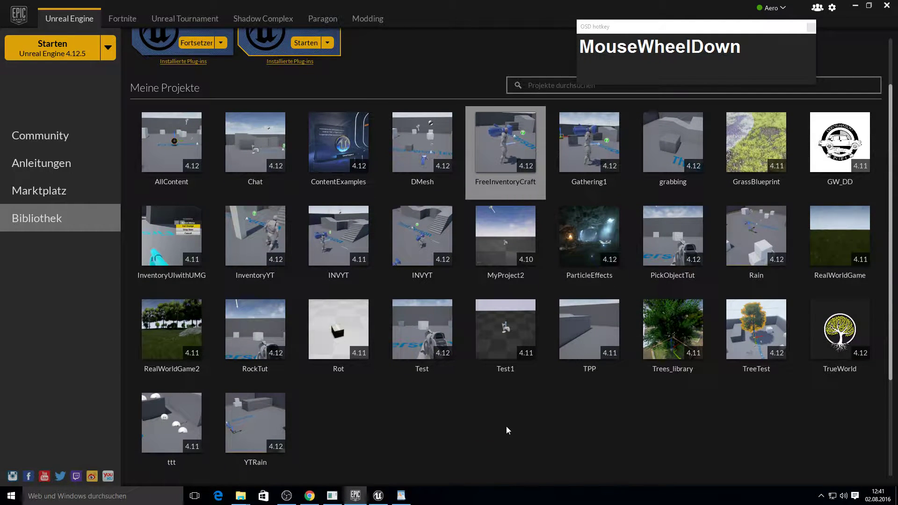
scroll(down, 3)
scroll(down, 3)
key(F11)
key(F10)
click(436, 170)
right_click(436, 169)
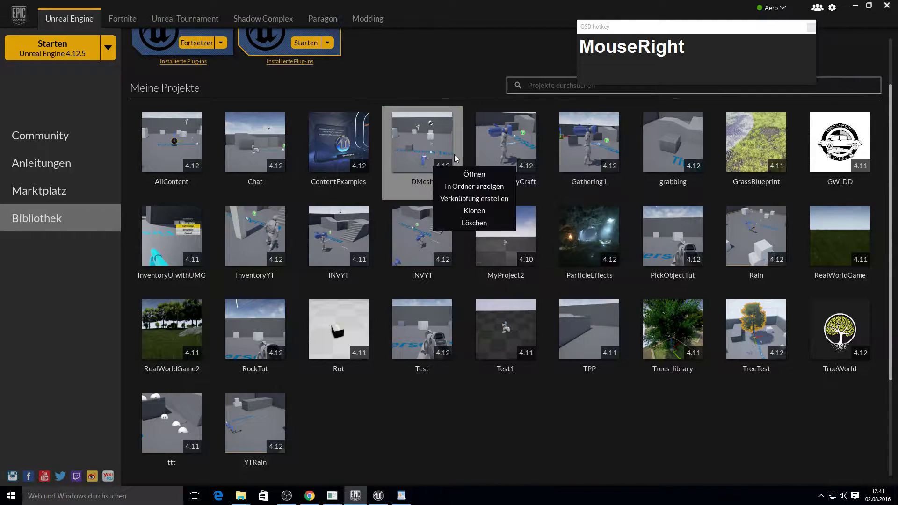
click(477, 190)
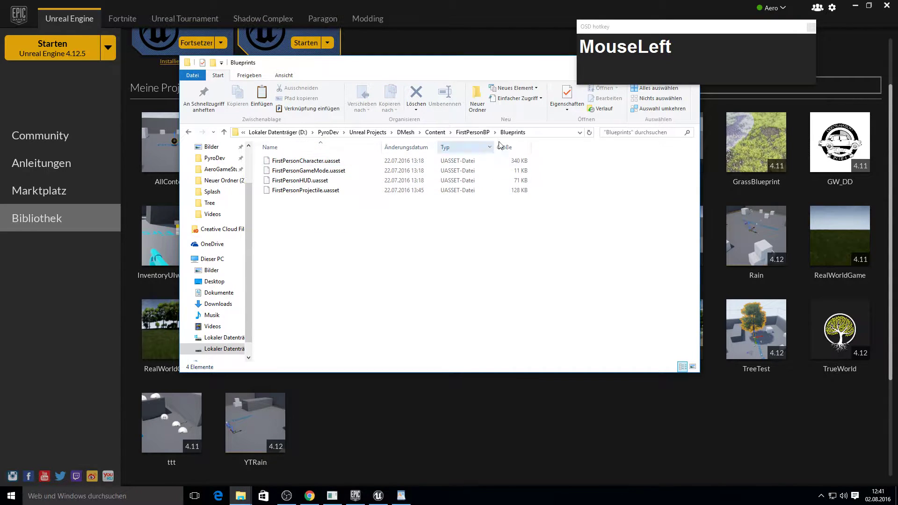
Step: Copy DMesh's FirstPersonBP Blueprints folder into GatheringSystem's Content folder
key(ctrl+c)
click(424, 69)
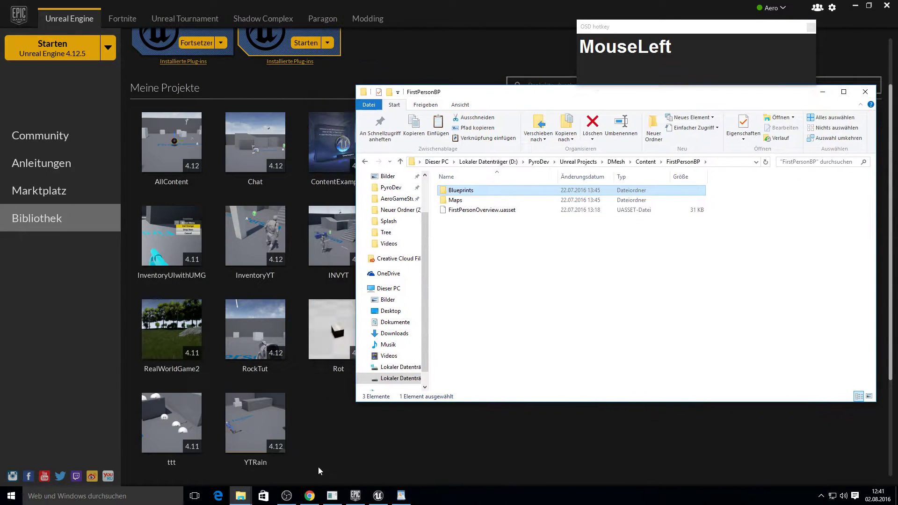
drag(256, 454, 136, 262)
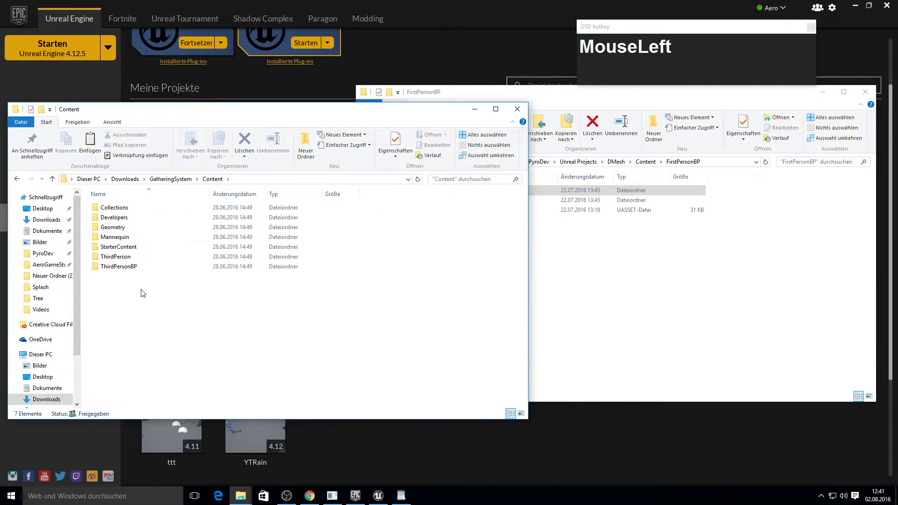
key(ctrl+v)
Step: Copy DMesh's Geometry folder into GatheringSystem Content, skipping files that already exist
click(583, 267)
click(630, 163)
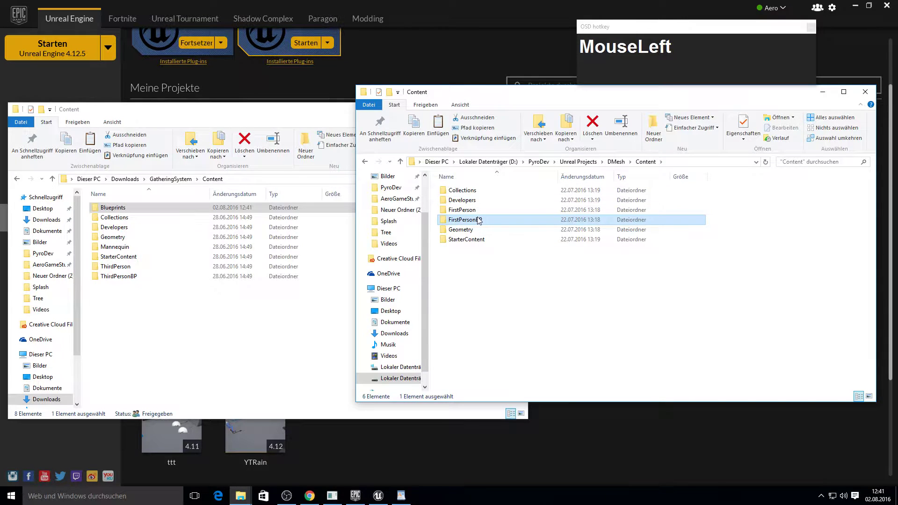
key(ctrl+c)
click(250, 345)
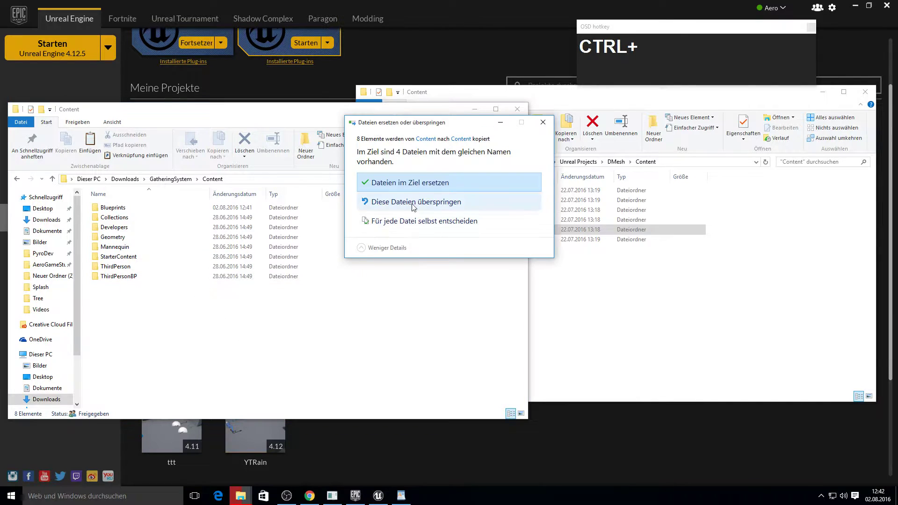
click(418, 188)
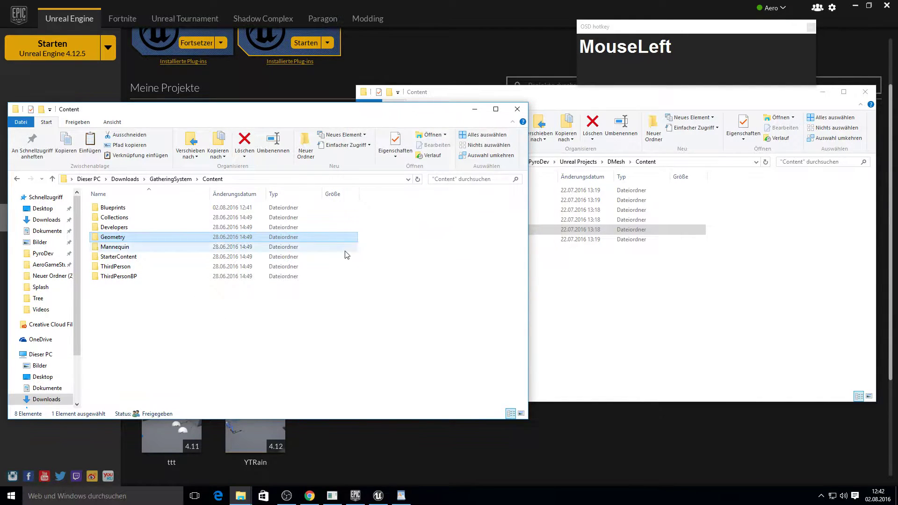
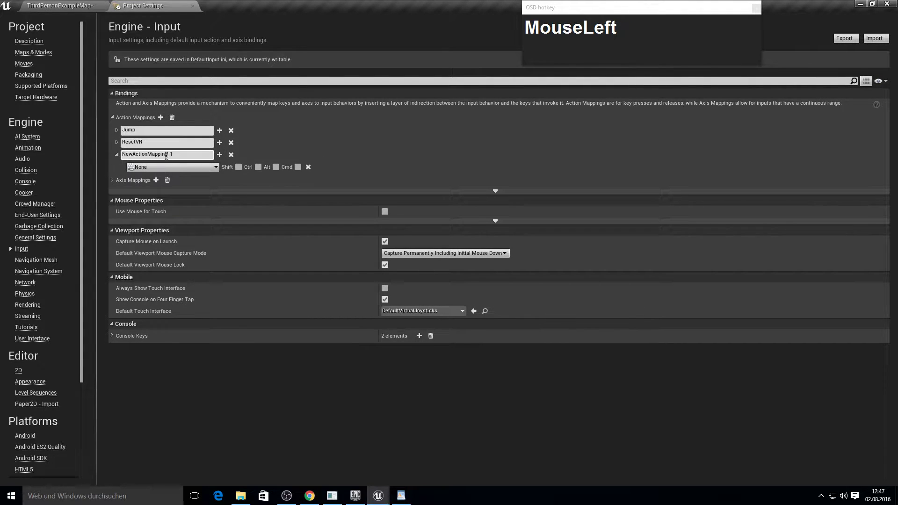
Step: Add a Fire action mapping in Input settings bound to Left Mouse Button
text(Fire)
click(206, 168)
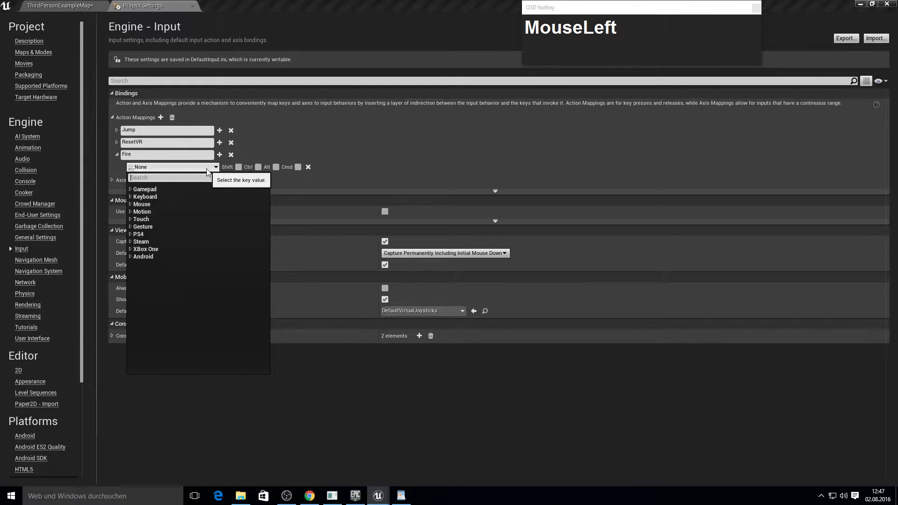
text(MouseLeftleft_mouse)
key(BackSpace)
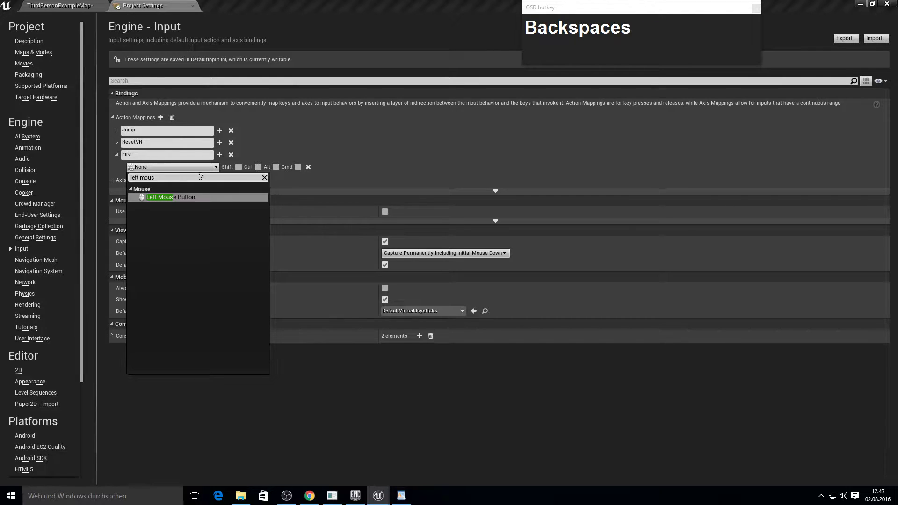
click(195, 198)
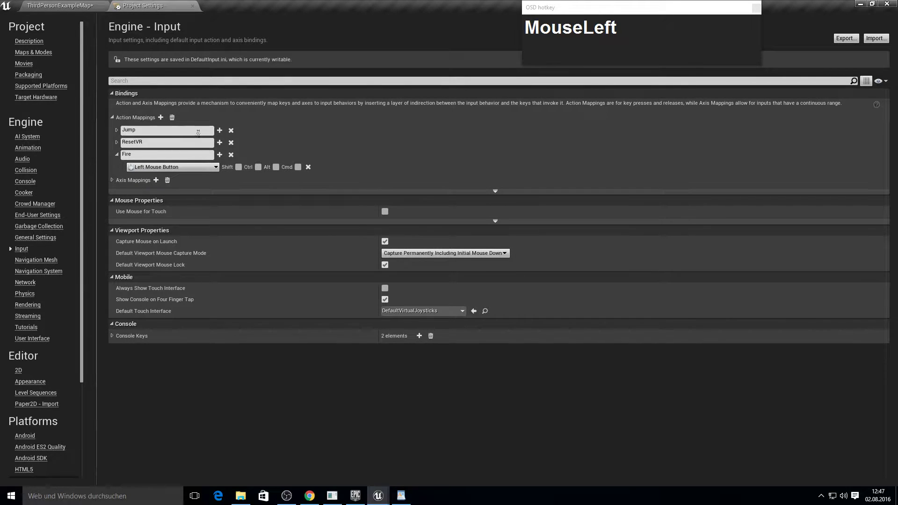
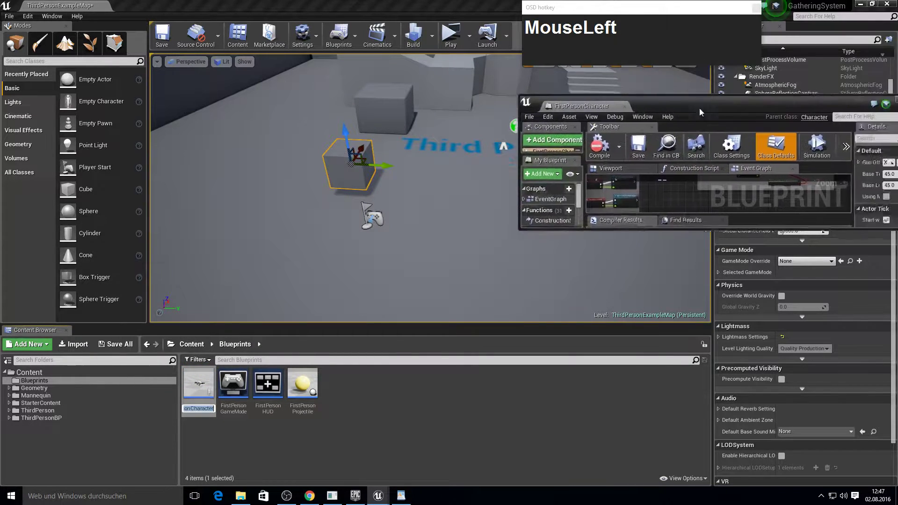
Step: Copy FirstPersonCharacter's projectile-spawning nodes and switch to the ThirdPersonCharacter graph
click(263, 3)
right_click(277, 155)
drag(608, 319, 360, 218)
key(ctrl+c)
click(194, 10)
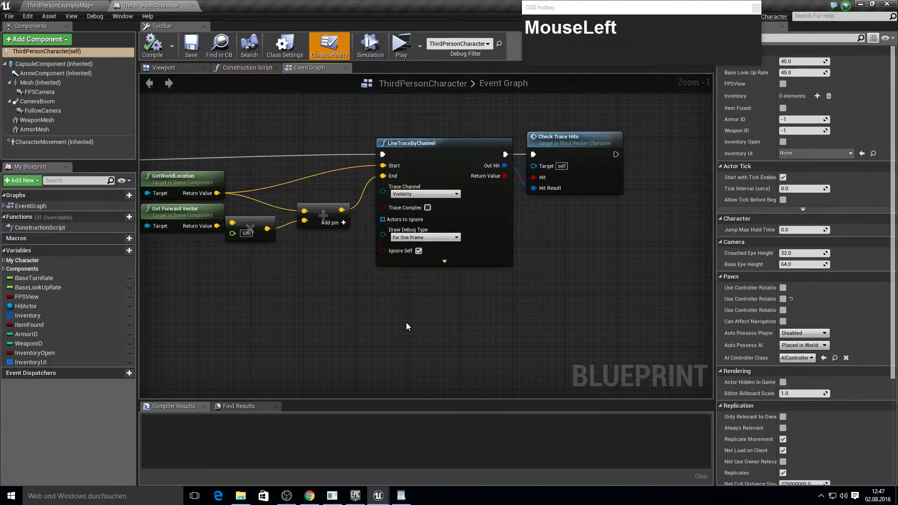
Step: Paste the copied projectile-spawning nodes into an empty spot of ThirdPersonCharacter's event graph
right_click(307, 341)
scroll(down, 3)
right_click(443, 278)
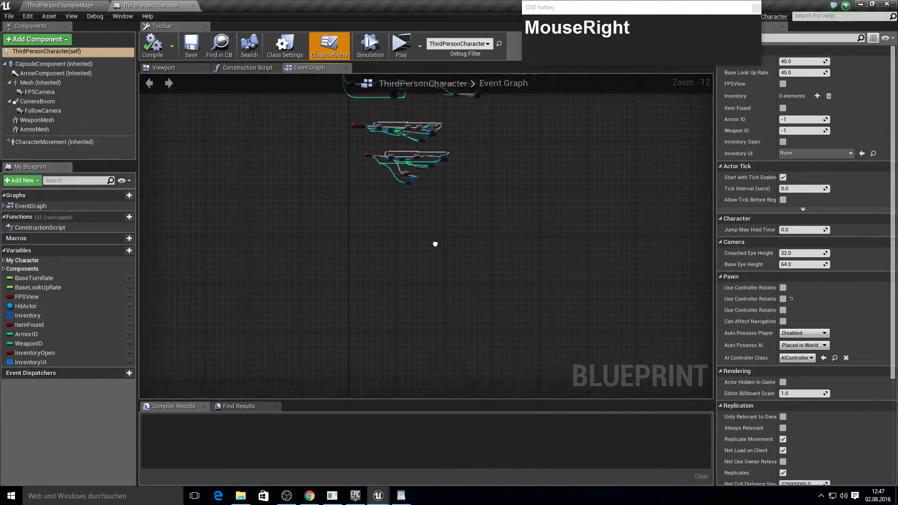
scroll(up, 3)
click(377, 175)
key(ctrl+v)
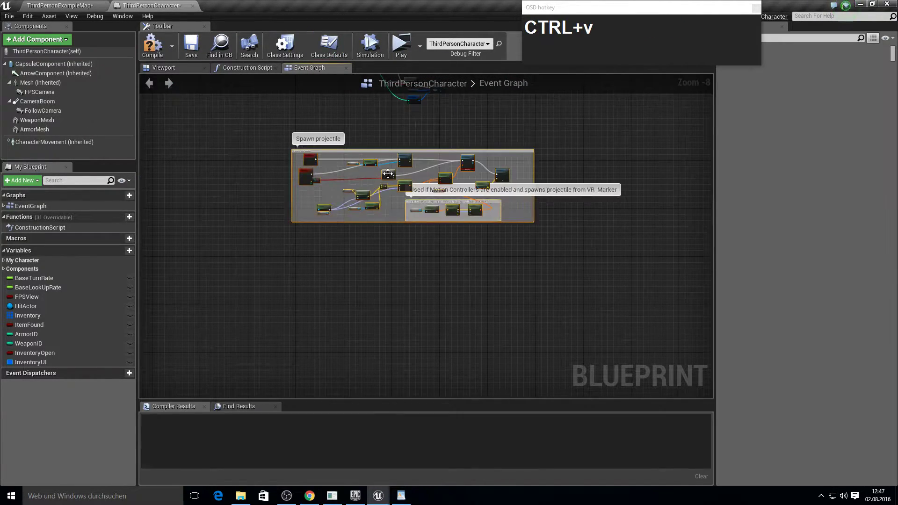
scroll(up, 3)
click(399, 125)
key(F10)
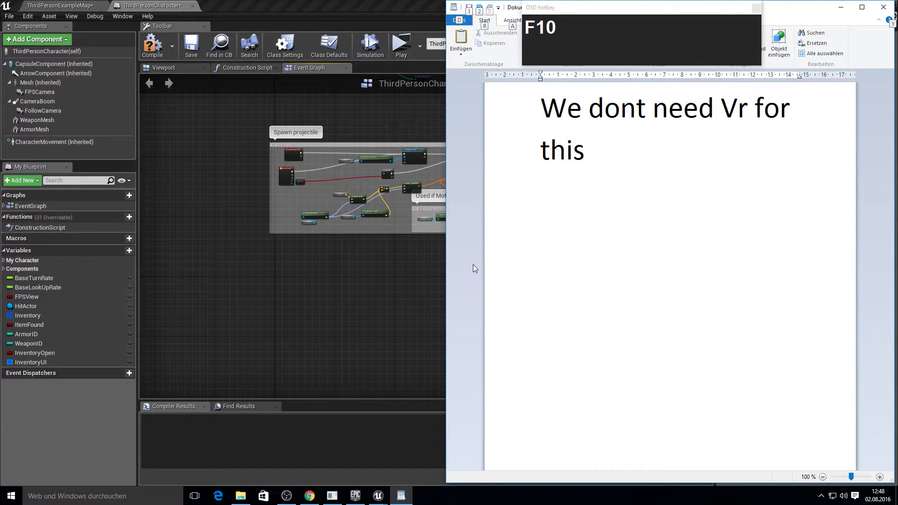
click(428, 277)
scroll(up, 3)
drag(506, 231, 453, 184)
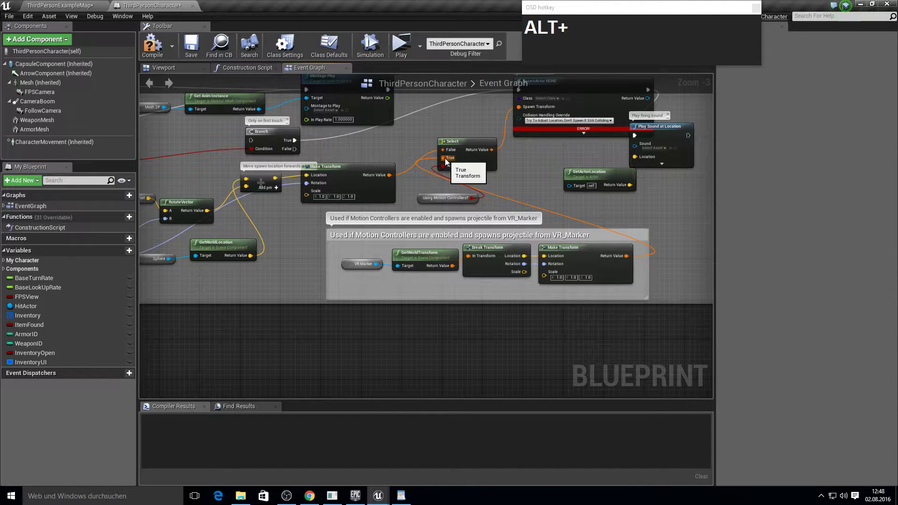
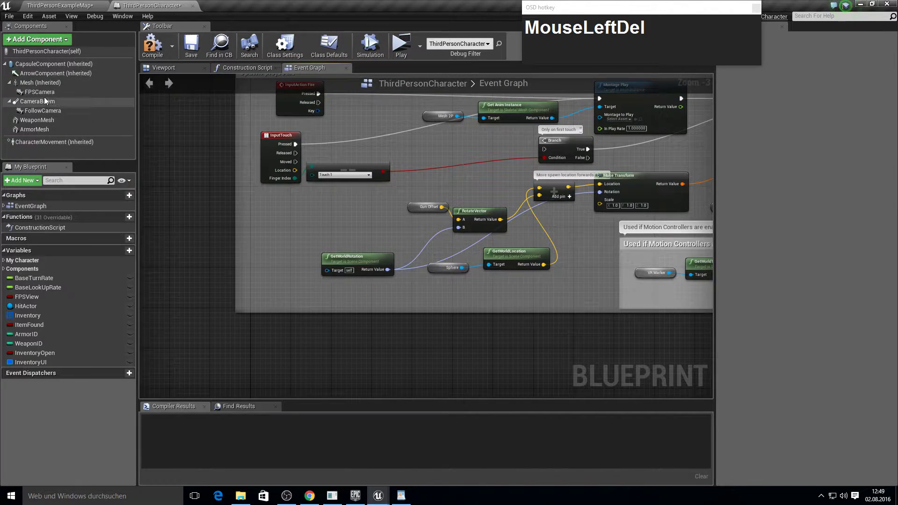
Step: Add an FPSCamera reference to the graph and a new Sphere component to the character
drag(38, 95, 419, 265)
right_click(428, 264)
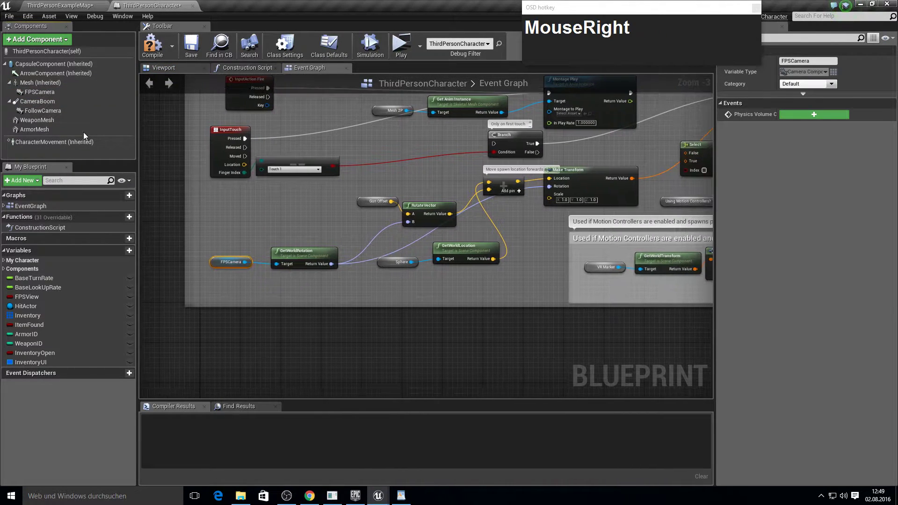
click(46, 45)
text(MouseLeftsphereDown)
key(Return)
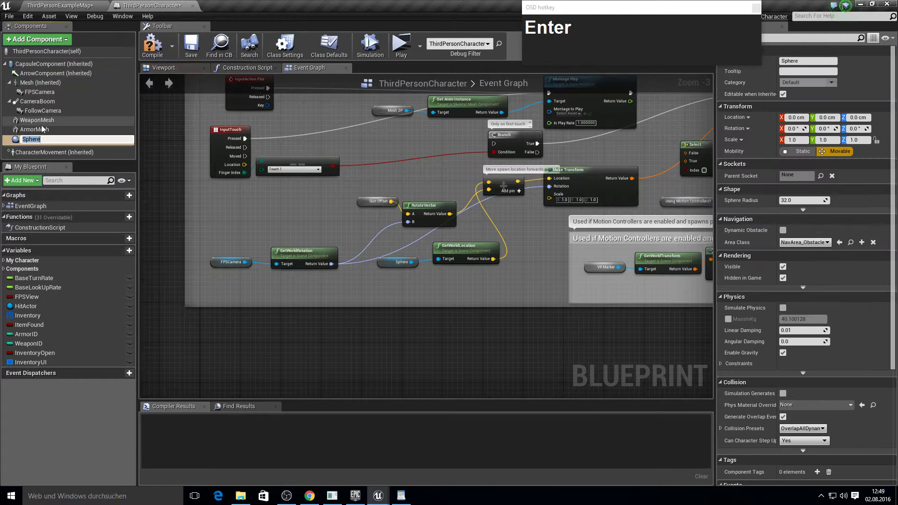
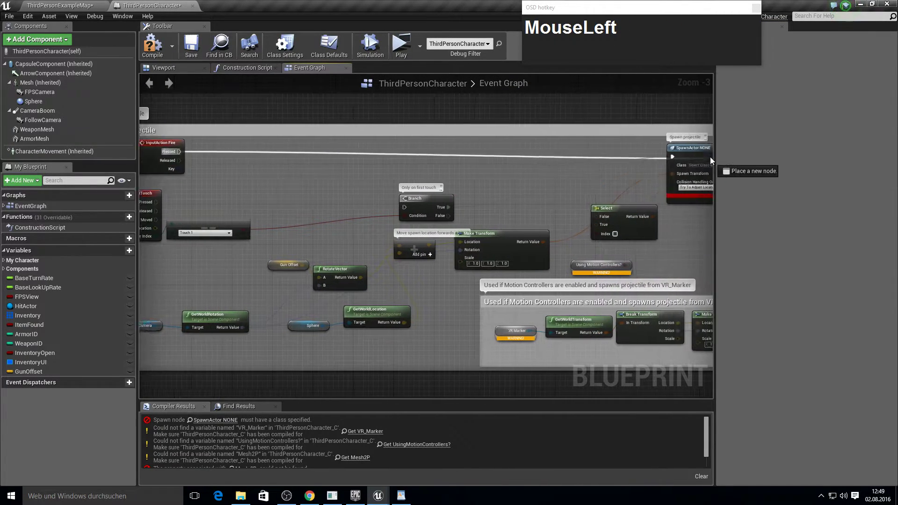
Step: Delete the VR_Marker and motion-controller nodes, wire the spawn transform into SpawnActor, and compile
drag(422, 155, 274, 204)
click(275, 204)
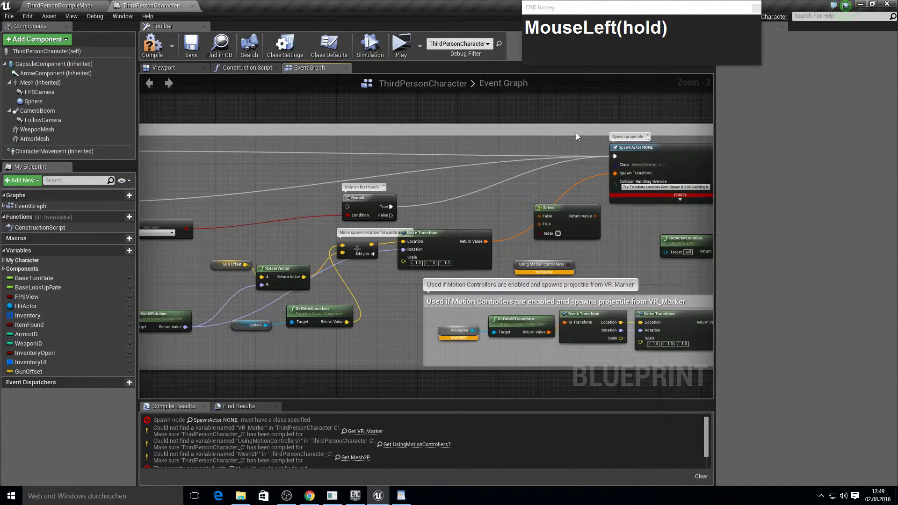
right_click(425, 172)
click(582, 256)
right_click(552, 205)
key(Delete)
click(384, 298)
key(Delete)
right_click(474, 224)
drag(612, 244, 676, 194)
key(Delete)
right_click(431, 173)
click(410, 104)
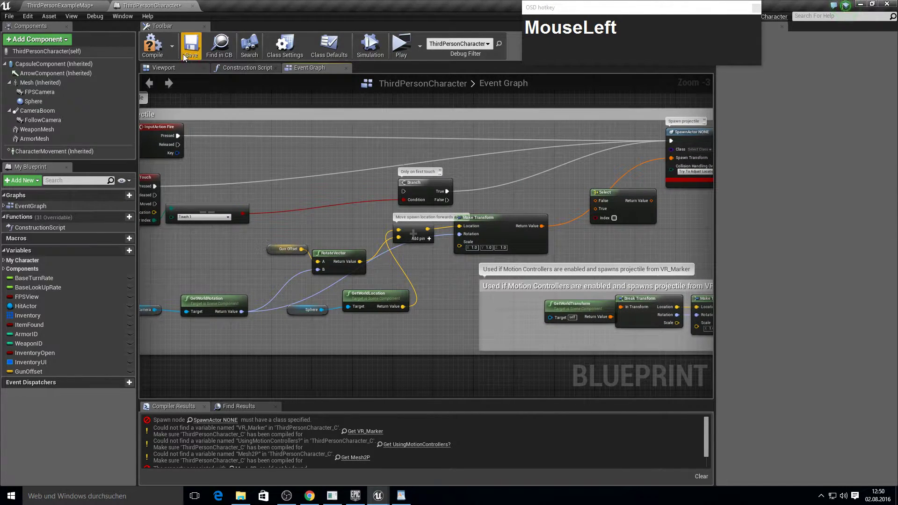
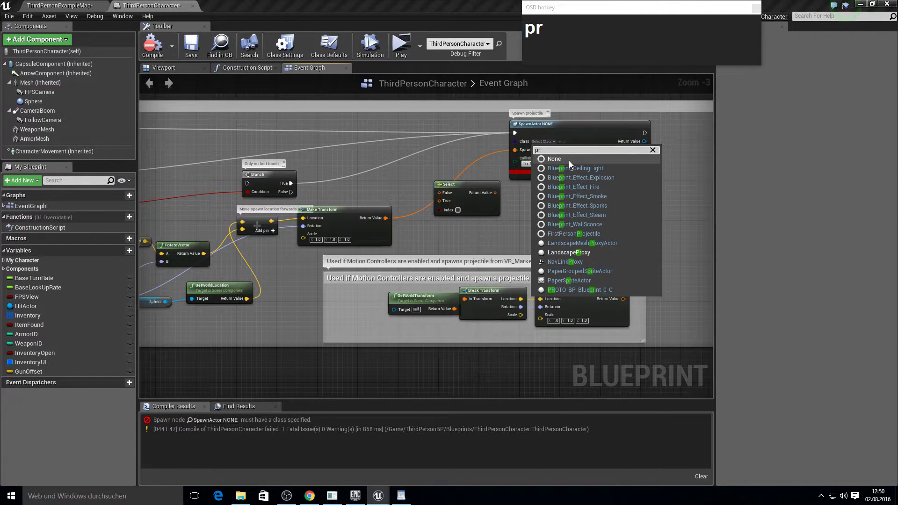
Step: Set the SpawnActor class to FirstPersonProjectile, compile, and show the character's component viewport
text(je)
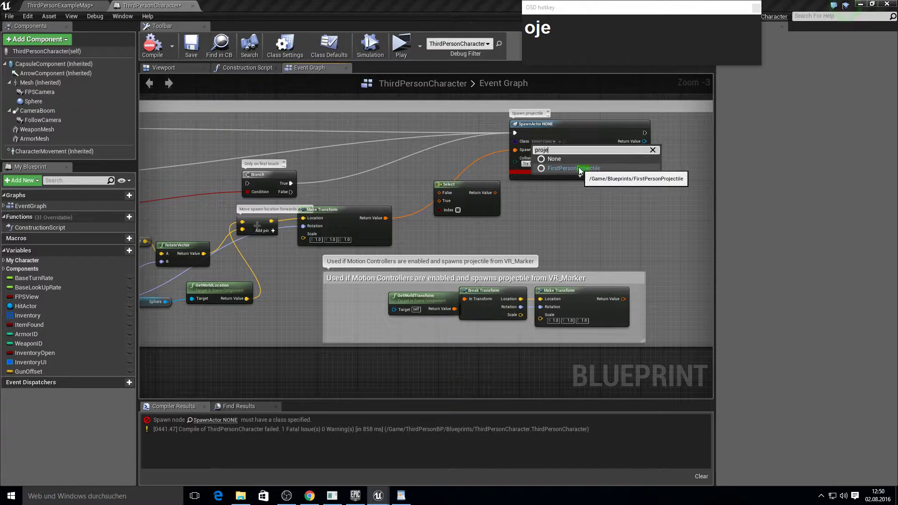
drag(582, 171, 529, 166)
right_click(409, 154)
click(169, 55)
key(F10)
right_click(315, 121)
click(176, 75)
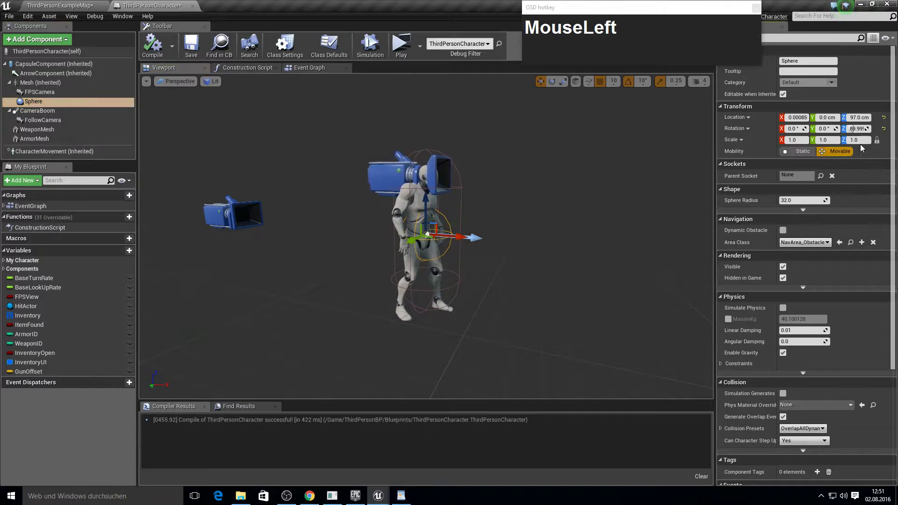
Step: Scale the Sphere component to 0.2, raise it to Z 127 and move it in front of the character
key(2)
key(Return)
drag(463, 234, 93, 13)
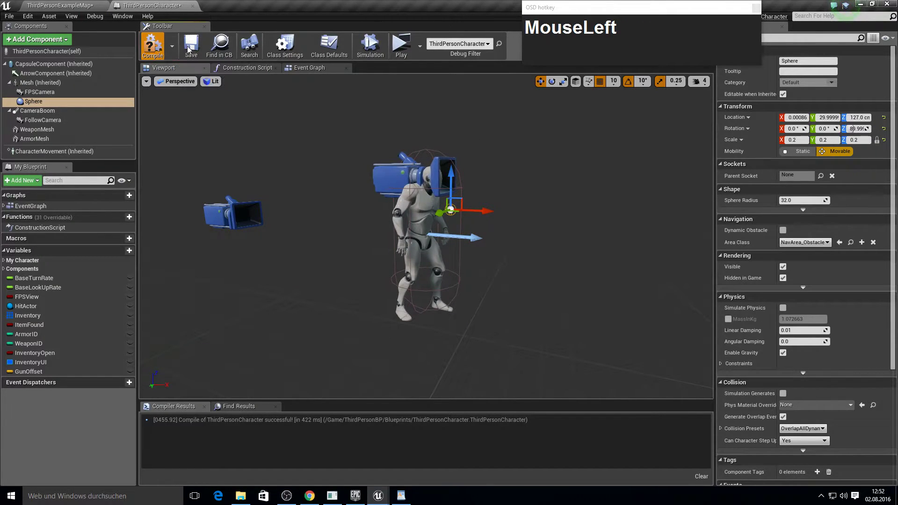
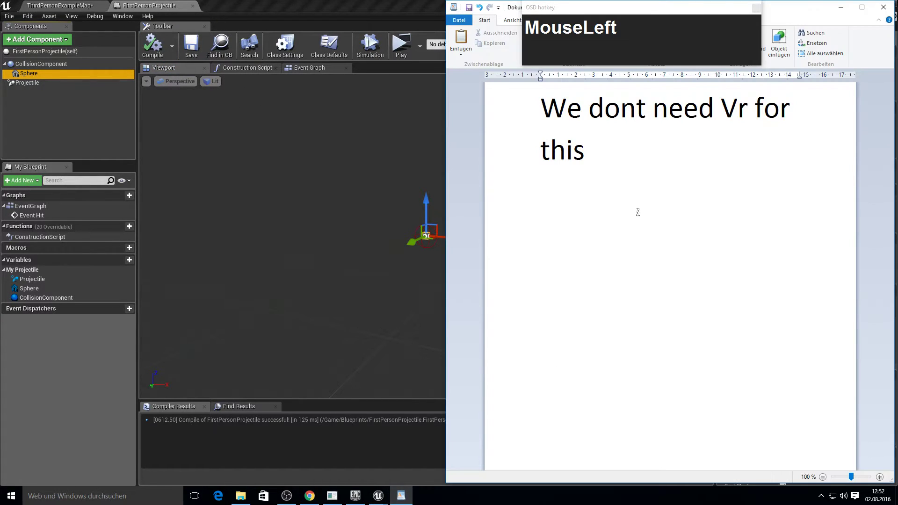
Step: Write the note 'You can also add ... dont have one' in the notes window
text(just_t)
key(BackSpace)
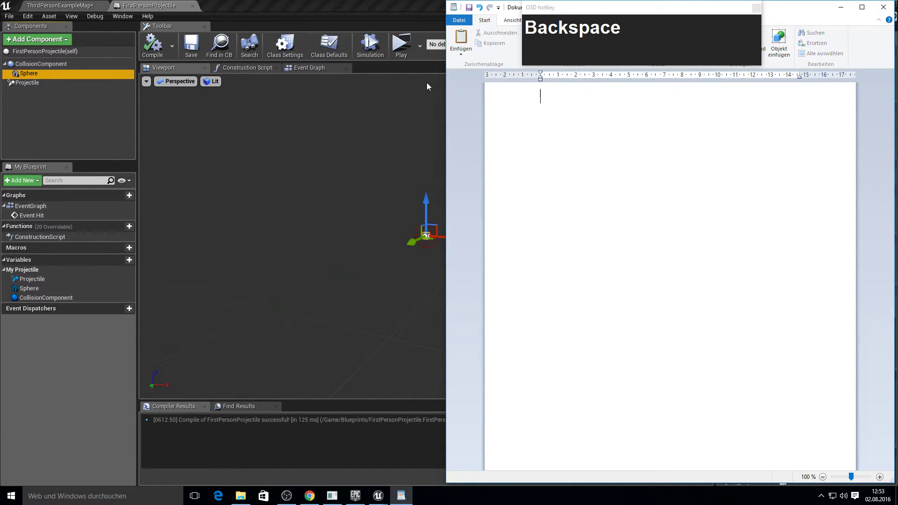
text(You_can_also_add_)
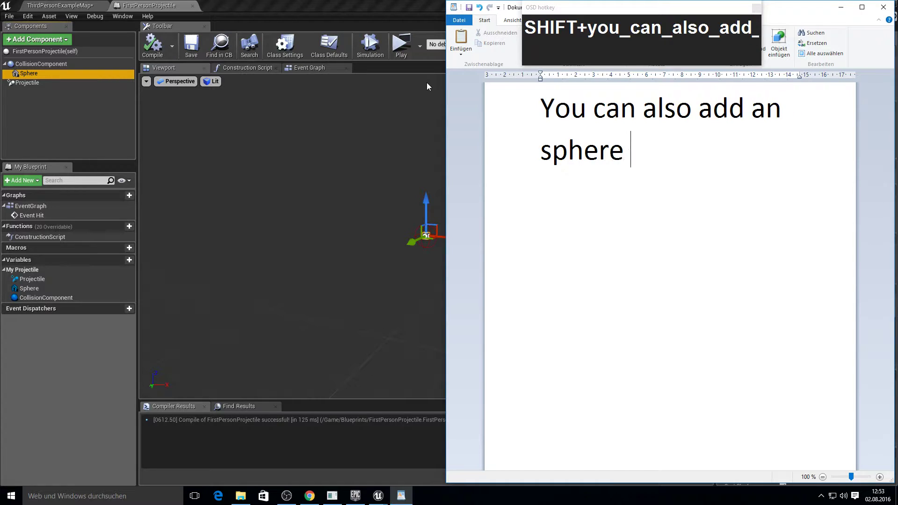
key(BackSpace)
text(ont_have_one)
key(shift+d)
Step: Return to the FirstPersonProjectile blueprint, then switch back to the level editor
click(306, 4)
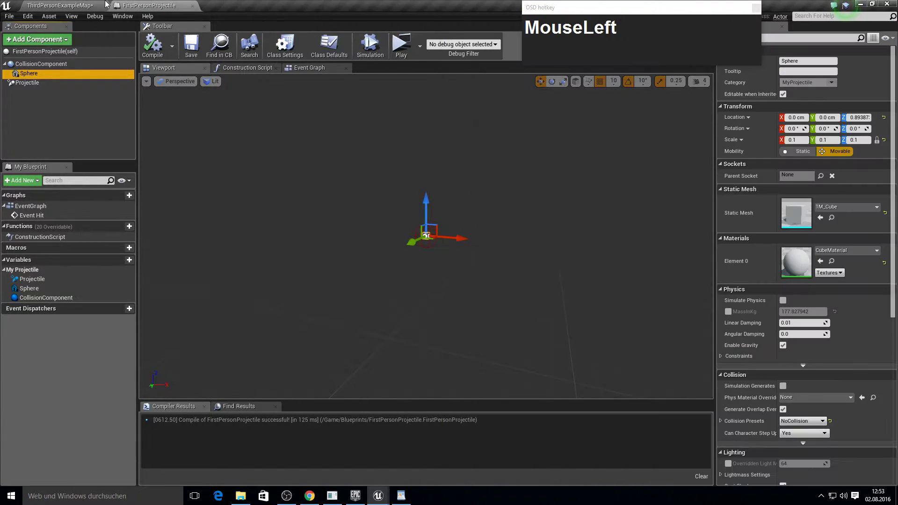
key(F11)
key(F10)
click(208, 396)
key(Delete)
Step: In 1M_Cube_DM_BP's event graph, delete the first unwanted destruction nodes
click(388, 396)
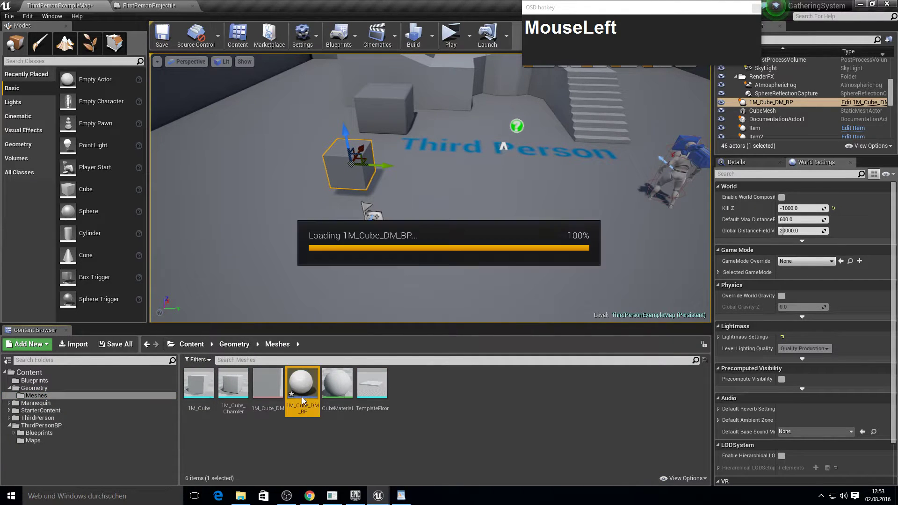
right_click(526, 272)
scroll(down, 3)
right_click(437, 315)
drag(368, 90, 423, 167)
key(Delete)
scroll(up, 3)
click(520, 310)
key(Delete)
Step: Delete the remaining extra nodes, rearrange the graph and return to the level map
right_click(440, 196)
drag(237, 274, 389, 207)
key(Delete)
click(365, 206)
key(Delete)
drag(368, 188, 550, 228)
key(F10)
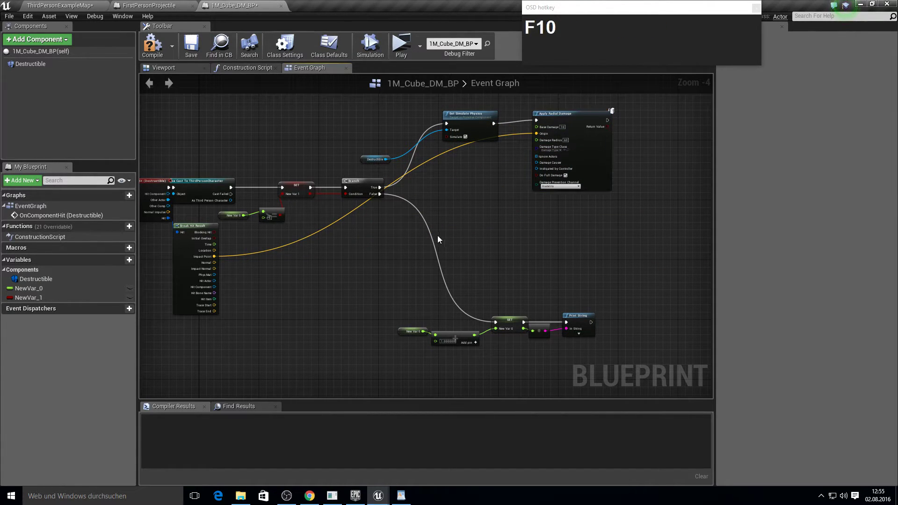
click(125, 3)
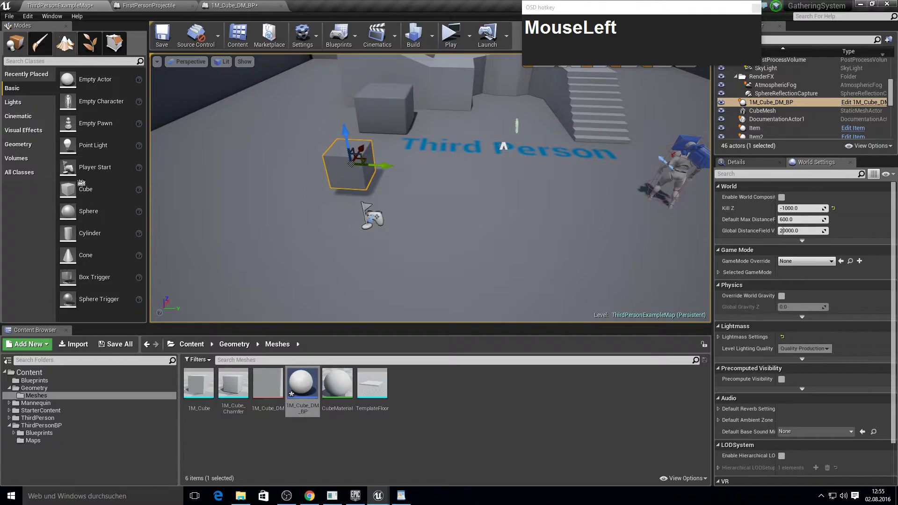
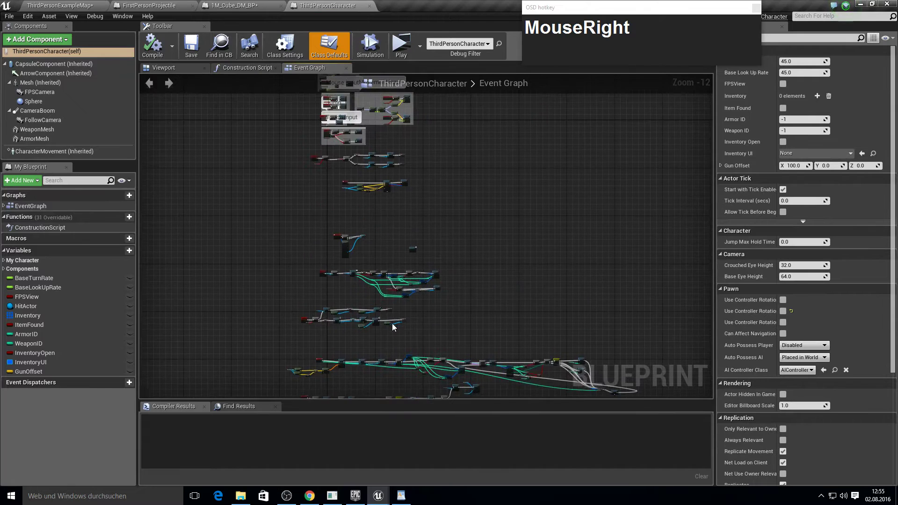
Step: Select and copy the inventory pickup node network in ThirdPersonCharacter
scroll(up, 3)
right_click(411, 271)
scroll(up, 3)
click(326, 138)
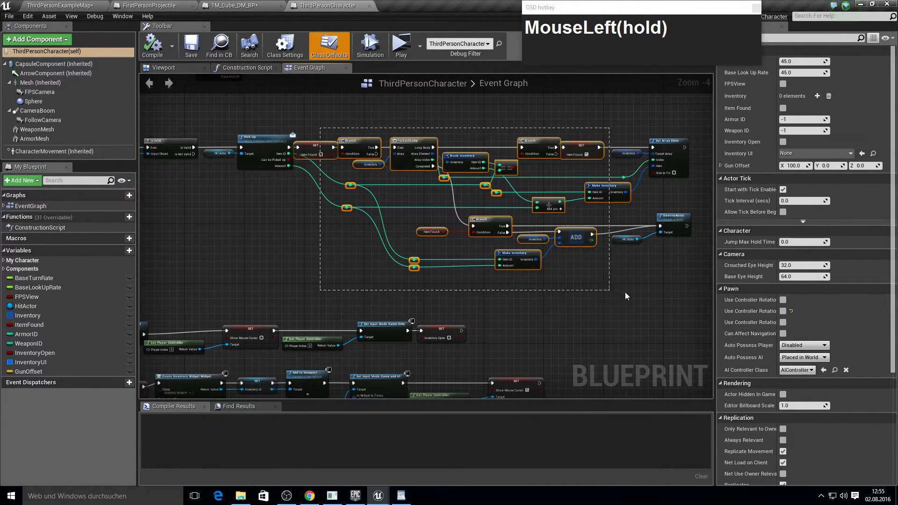
key(ctrl+c)
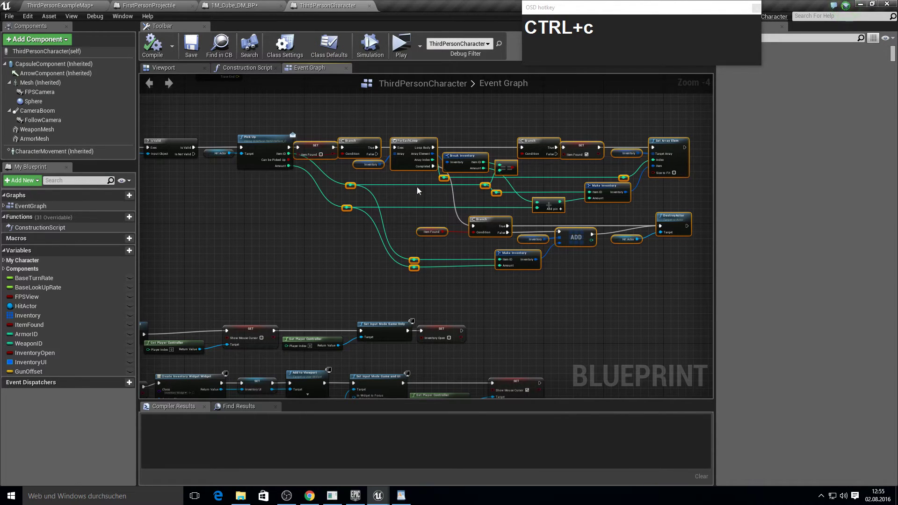
Step: Paste the copied inventory nodes into the 1M_Cube_DM_BP event graph
click(255, 4)
right_click(497, 227)
click(389, 213)
key(ctrl+v)
click(417, 183)
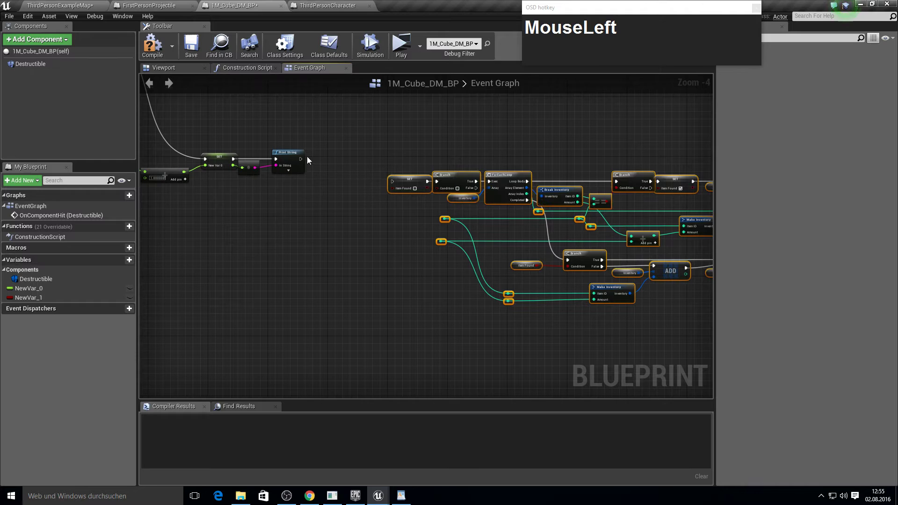
Step: Add a Cast To ThirdPersonCharacter node fed by Get Player Character
text(MouseLeftcast_to_third)
key(Return)
click(330, 185)
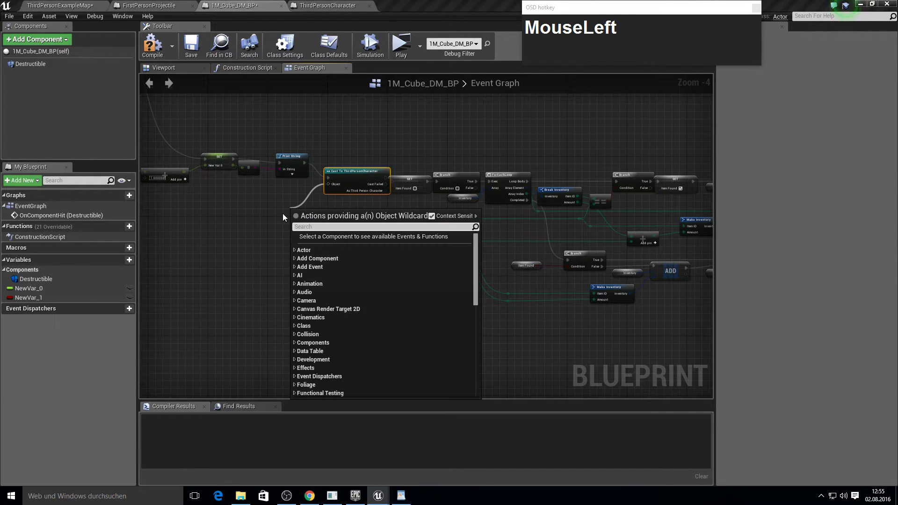
text(MouseLeftget_player_c)
key(Return)
click(326, 213)
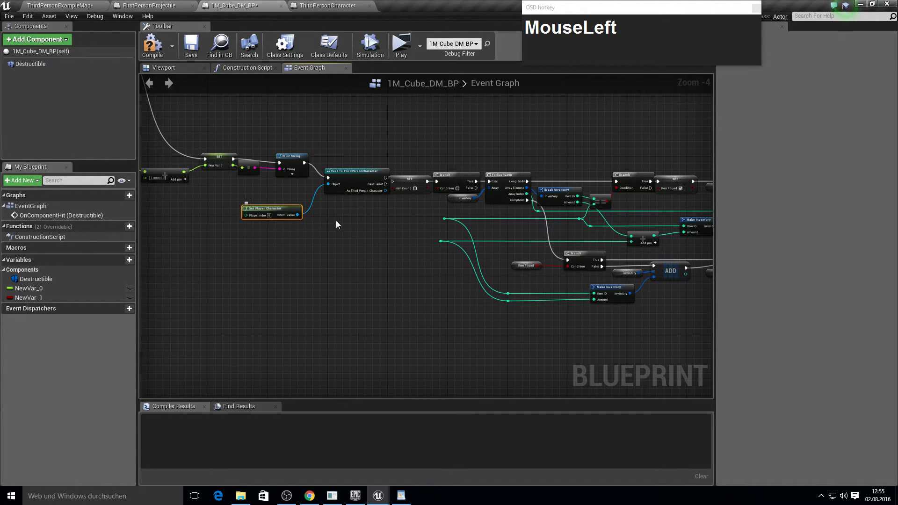
key(F11)
key(F10)
Step: Create the ID, Amount and ItemFound blueprint variables
click(128, 265)
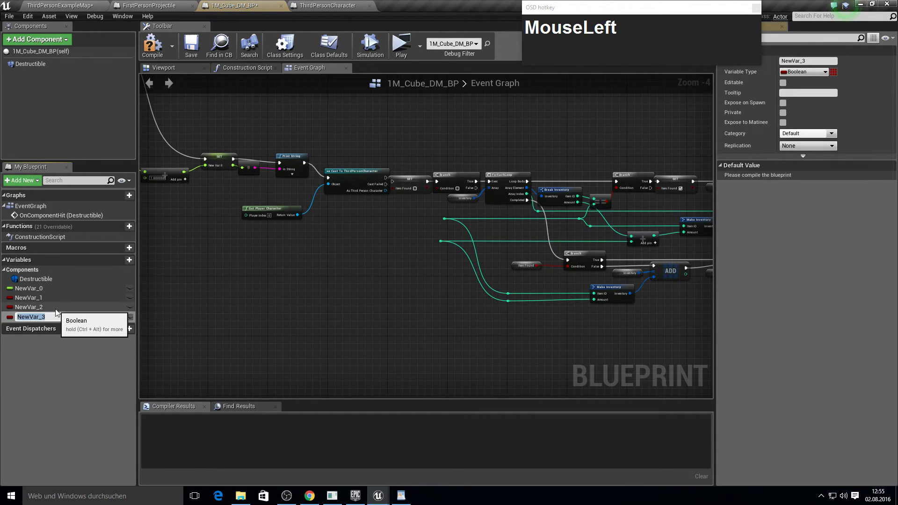
key(F2)
click(68, 311)
key(F2)
key(Return)
click(67, 320)
key(F2)
text(SHIFT+amount)
key(Return)
Step: Place the variable getters in the graph and wire them into the pasted inventory nodes
drag(39, 310, 796, 77)
drag(796, 77, 429, 278)
key(F11)
key(F10)
right_click(442, 286)
click(349, 200)
key(F10)
drag(289, 335, 295, 191)
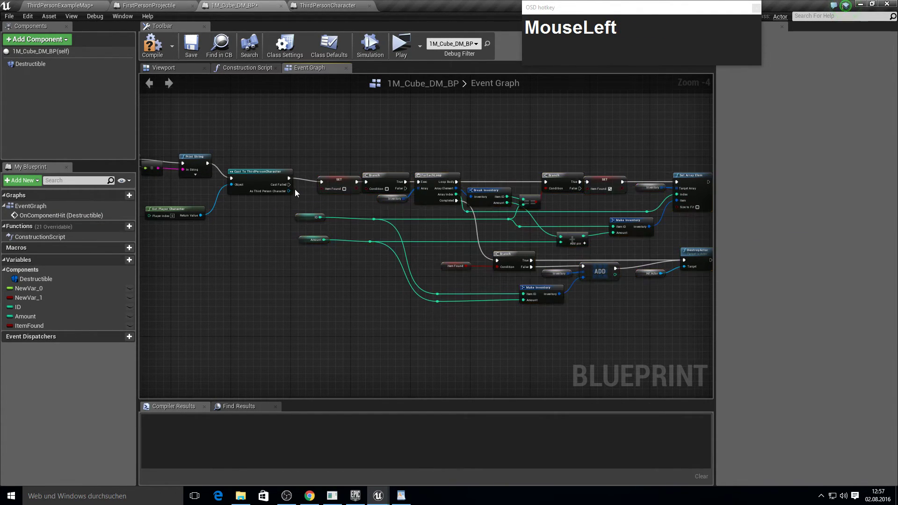
Step: Feed an Inventory getter from the cast character into the ForEachLoop Array
text(get_in)
text(ven)
key(Return)
drag(339, 295, 391, 200)
key(Delete)
click(290, 195)
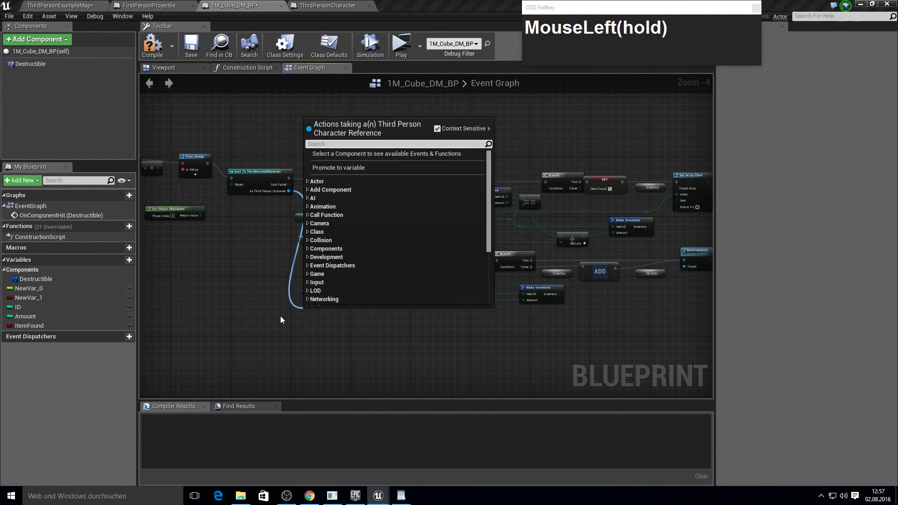
Step: Feed a second Inventory getter into the ADD node
text(get_invent)
key(Return)
drag(341, 314, 563, 275)
key(Delete)
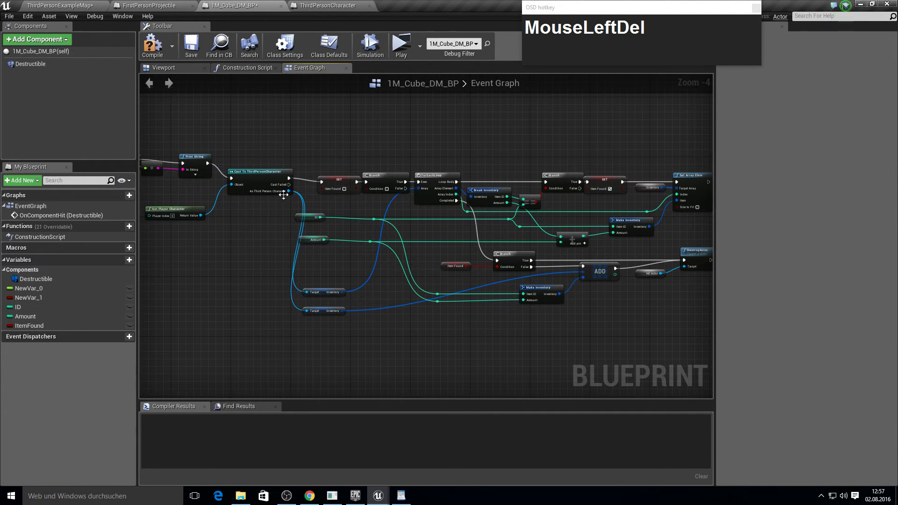
click(288, 193)
Step: Feed a third Inventory getter into the Set Array Elem Target Array
text(get_invento)
key(Return)
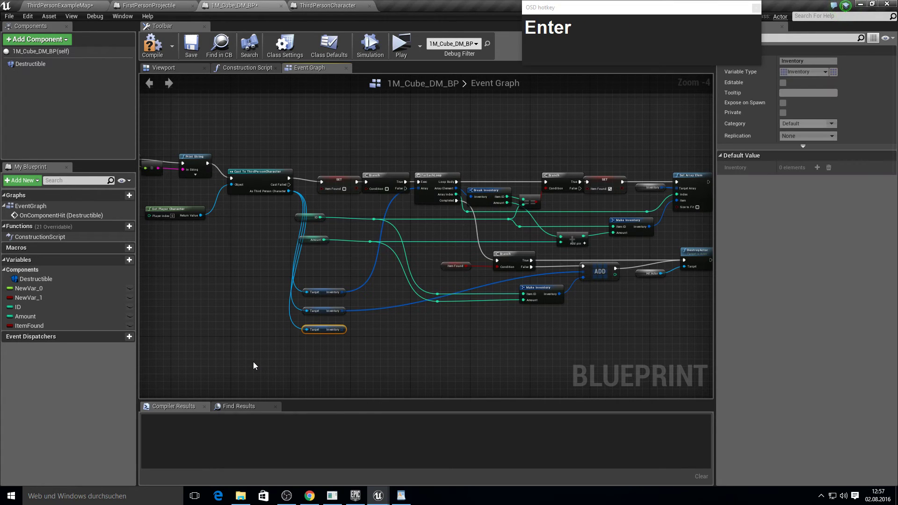
click(344, 334)
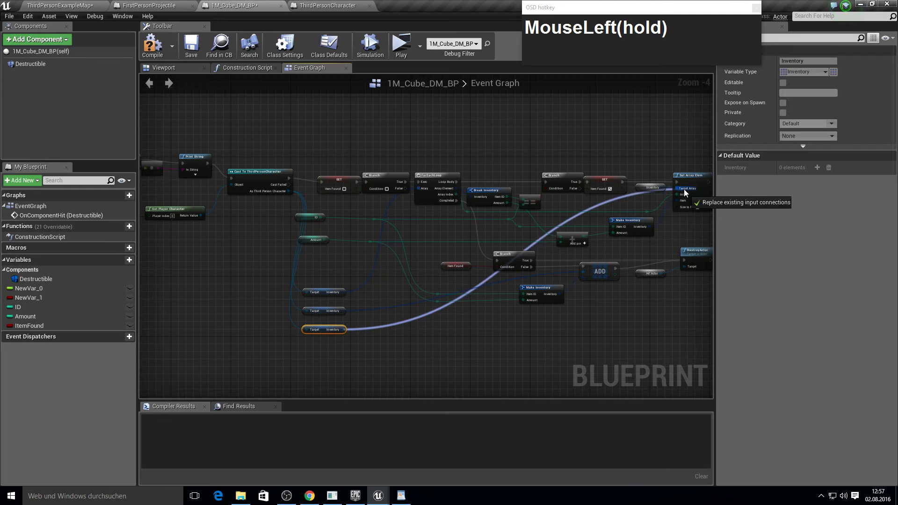
key(Delete)
right_click(647, 248)
Step: Delete Destroy Actor, compile, check the ID default and ItemDataTable, and play-test
click(587, 286)
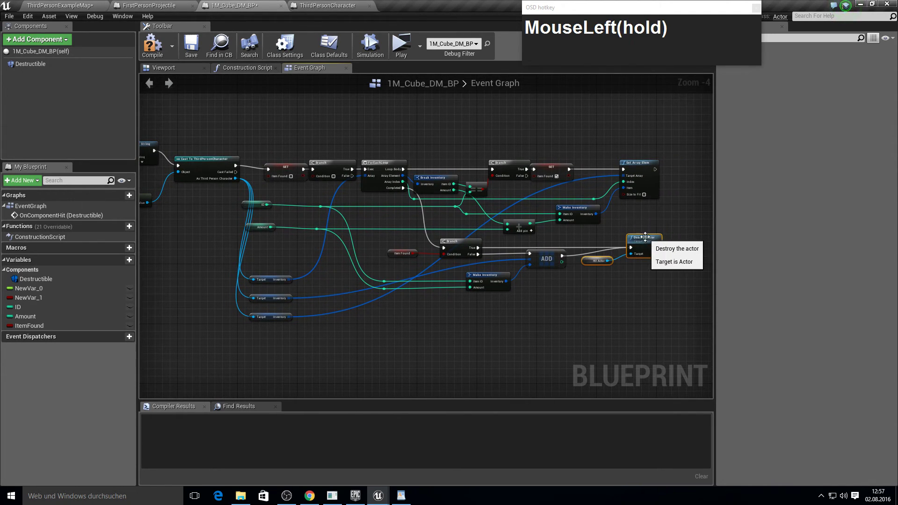
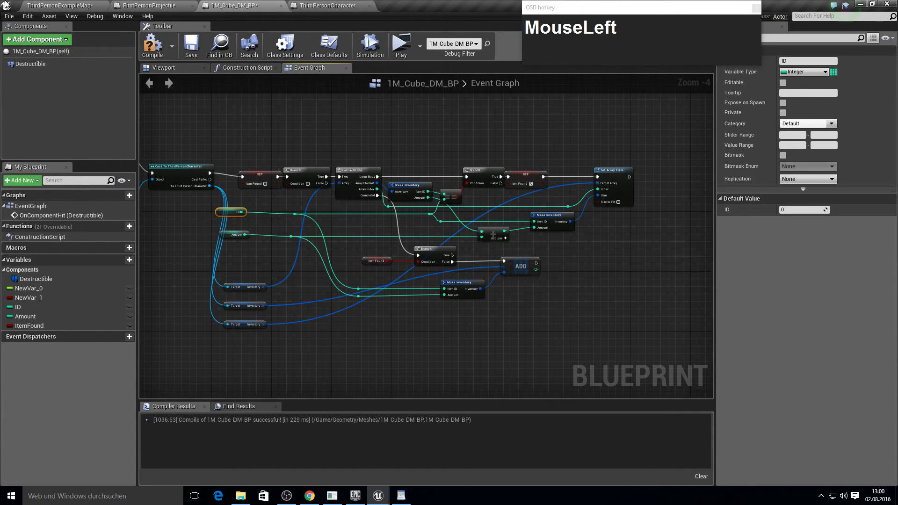
key(F10)
drag(196, 411, 38, 101)
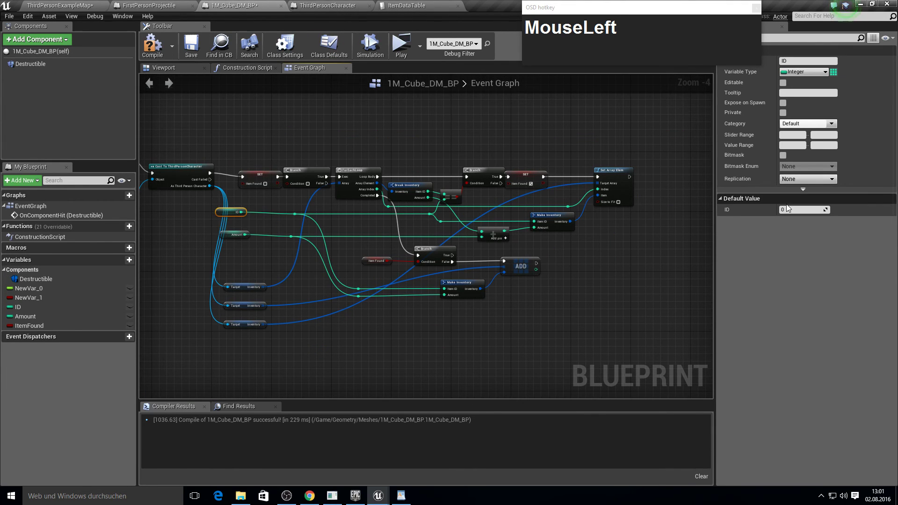
key(KP_5)
click(650, 309)
key(F10)
right_click(264, 274)
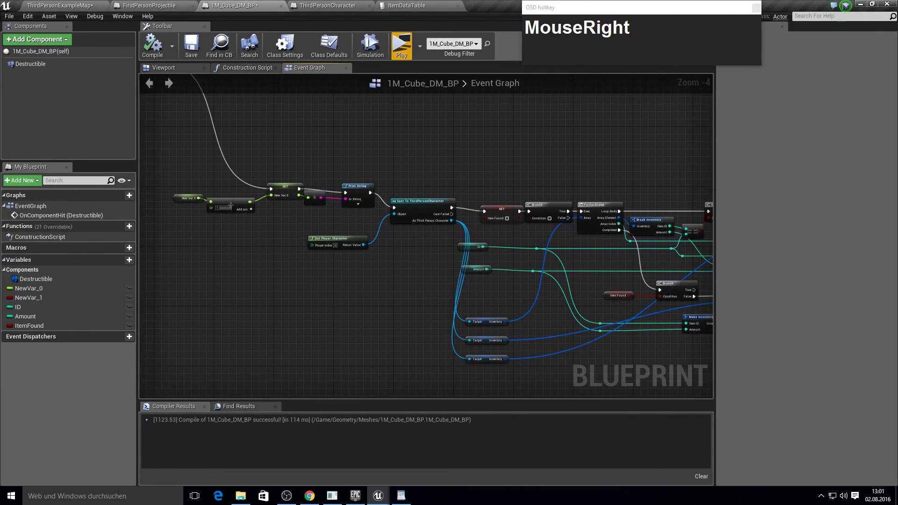
scroll(up, 3)
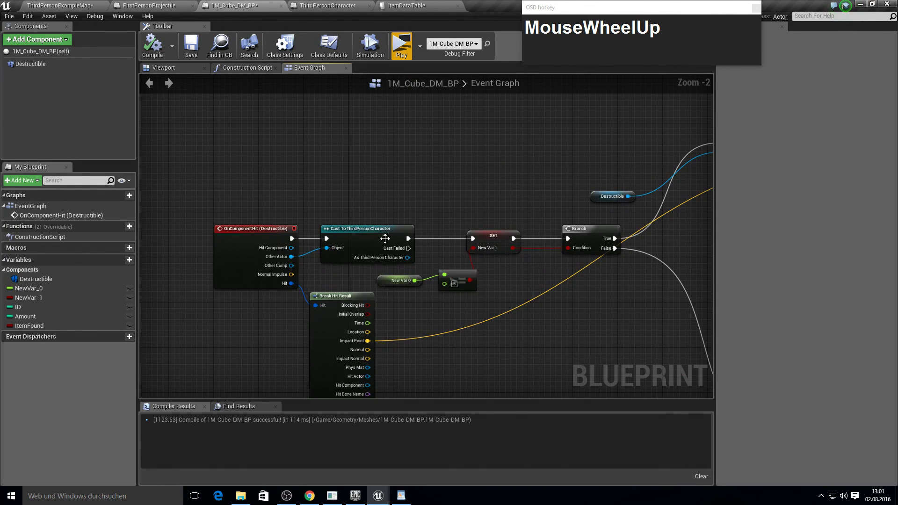
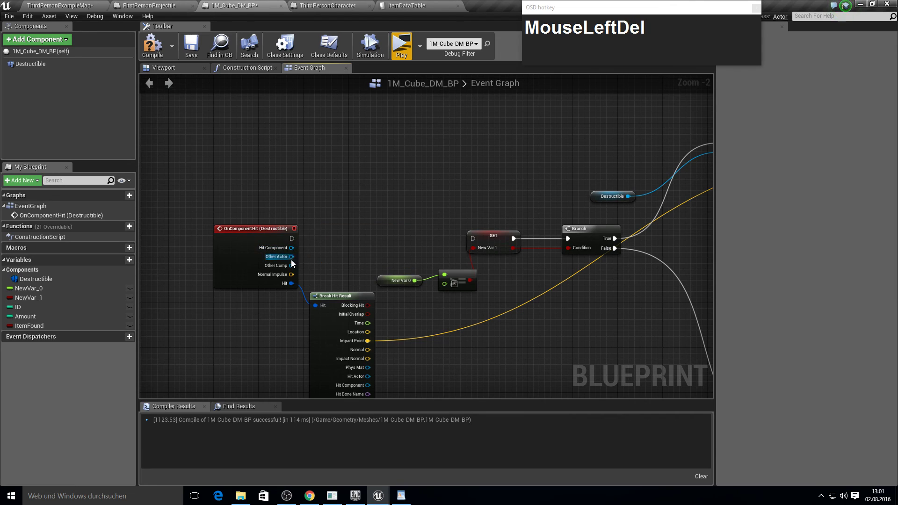
Step: Replace the hit event's cast with a Cast To FirstPersonProjectile on the hit actor
click(293, 262)
text(cacast)
click(311, 259)
text(_to_first)
key(Return)
drag(349, 275, 462, 190)
key(Tab)
key(F10)
Step: Rewire the hit path and delete the Branch before the inventory loop
drag(364, 237, 359, 172)
right_click(317, 193)
scroll(down, 3)
scroll(up, 3)
right_click(461, 239)
key(Delete)
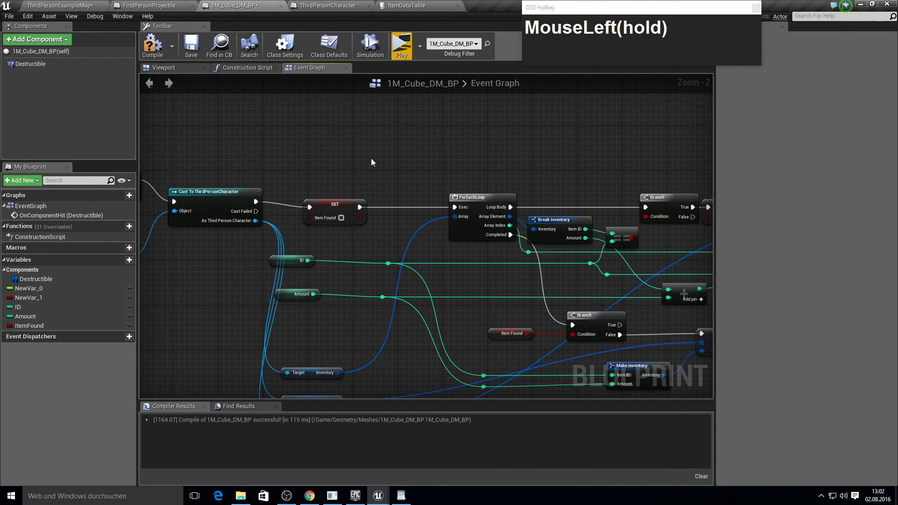